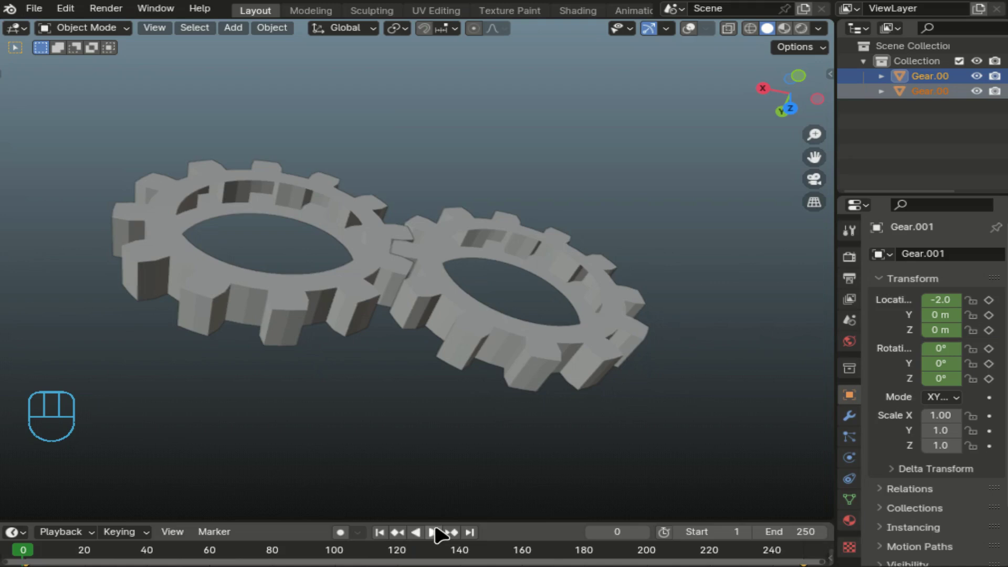
Preview the existing gear animation in the timeline and stop it around frame 87
left_click(440, 532)
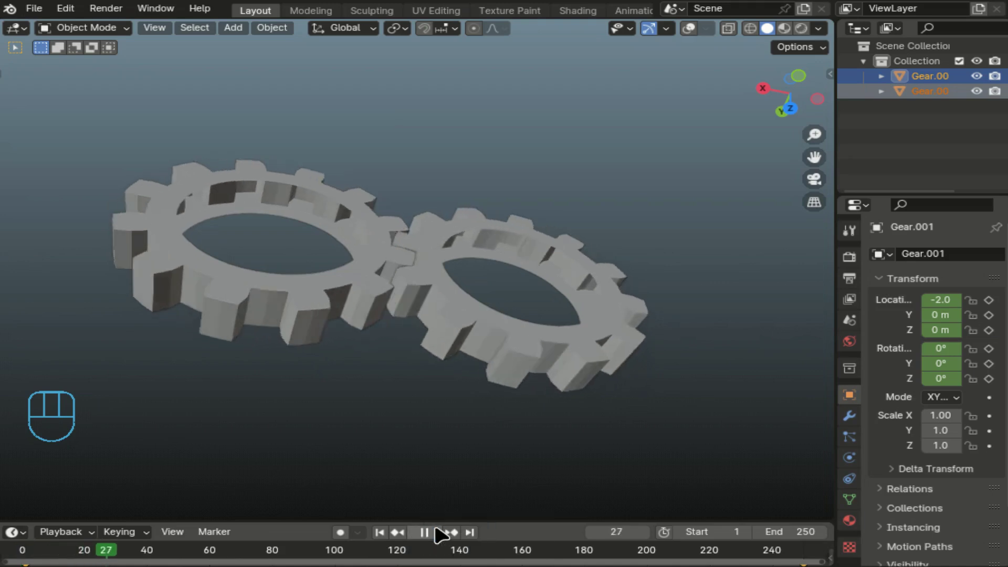
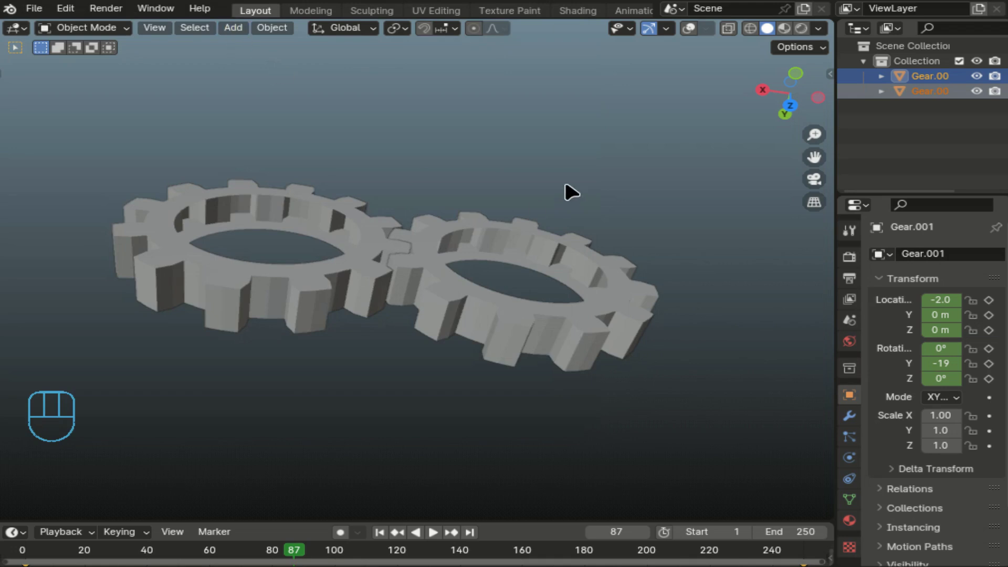
Delete the old gears, add a new Gear and rotate it 90° on X so it stands upright
left_click_drag(544, 196, 173, 366)
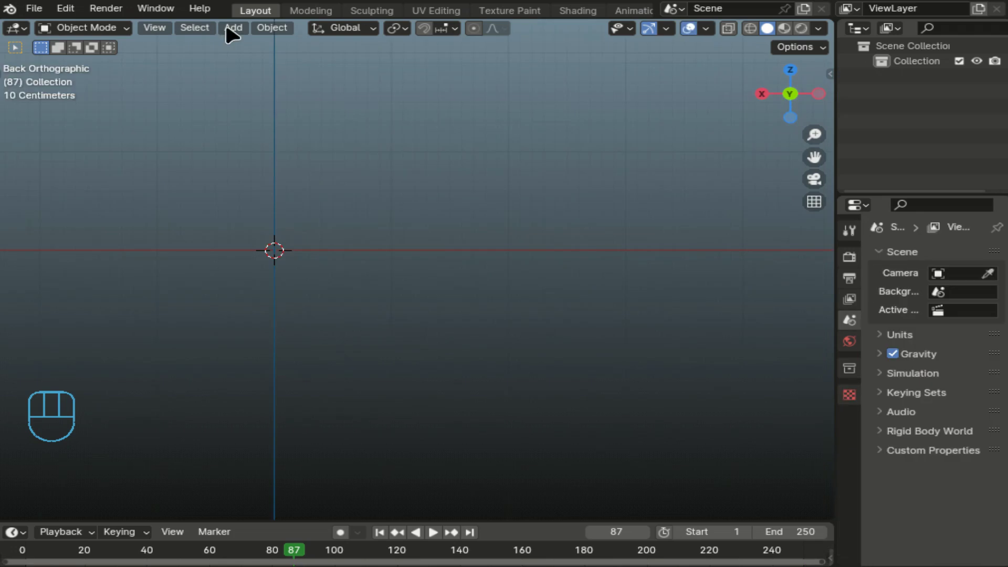
left_click_drag(248, 33, 552, 357)
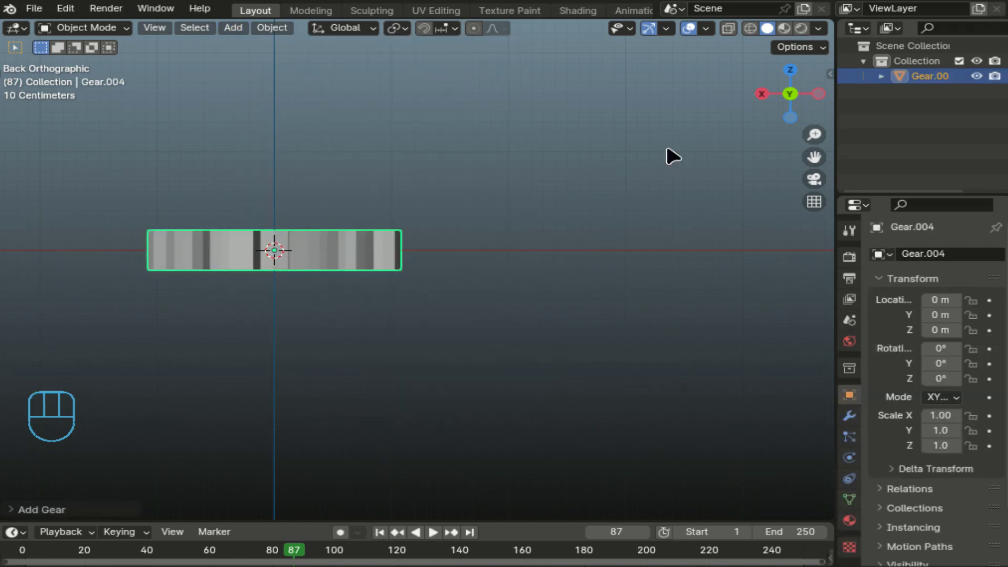
key("r")
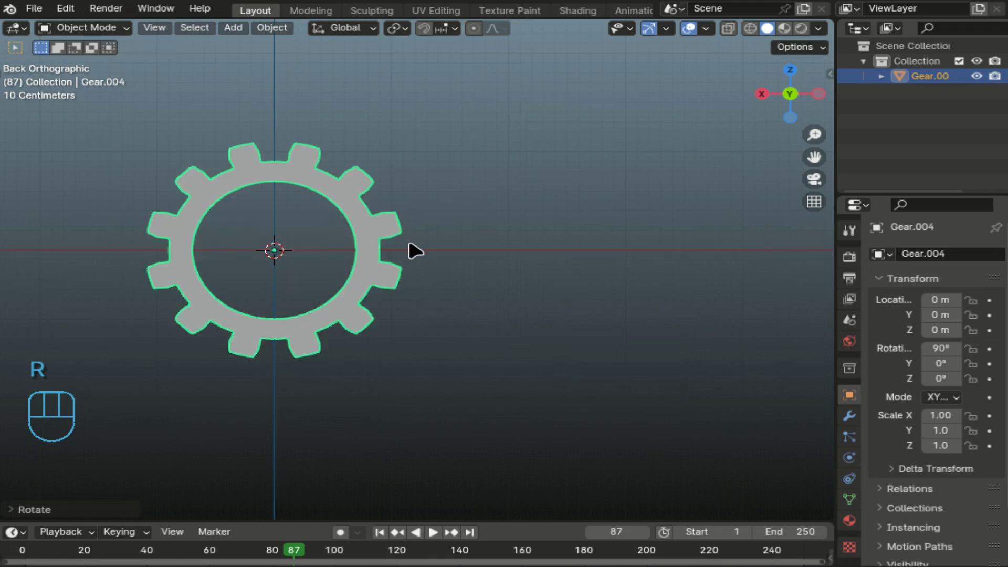
Duplicate the gear to X = -2 and rotate Gear.001 15° on Y so the teeth interlock
key("shift+d")
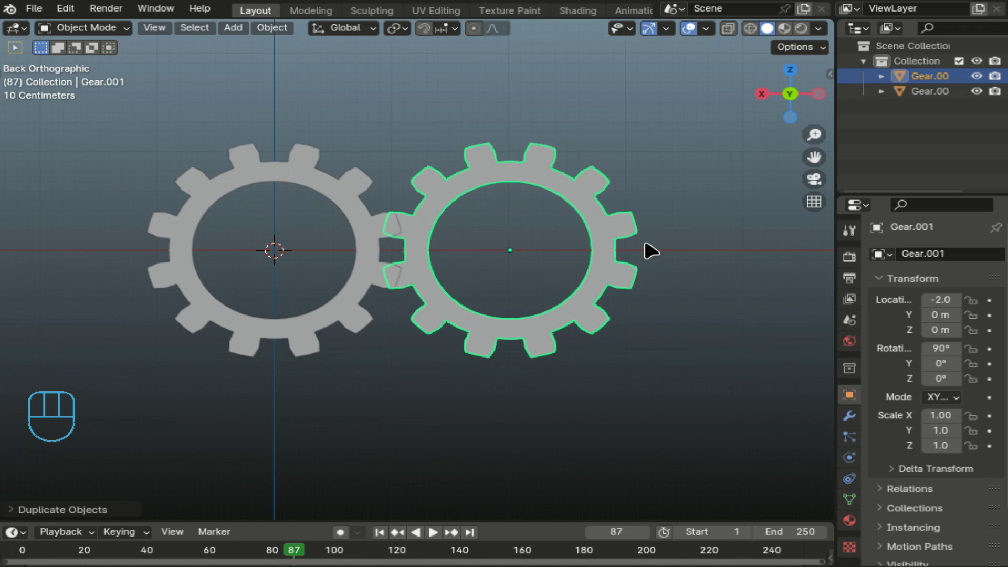
key("r")
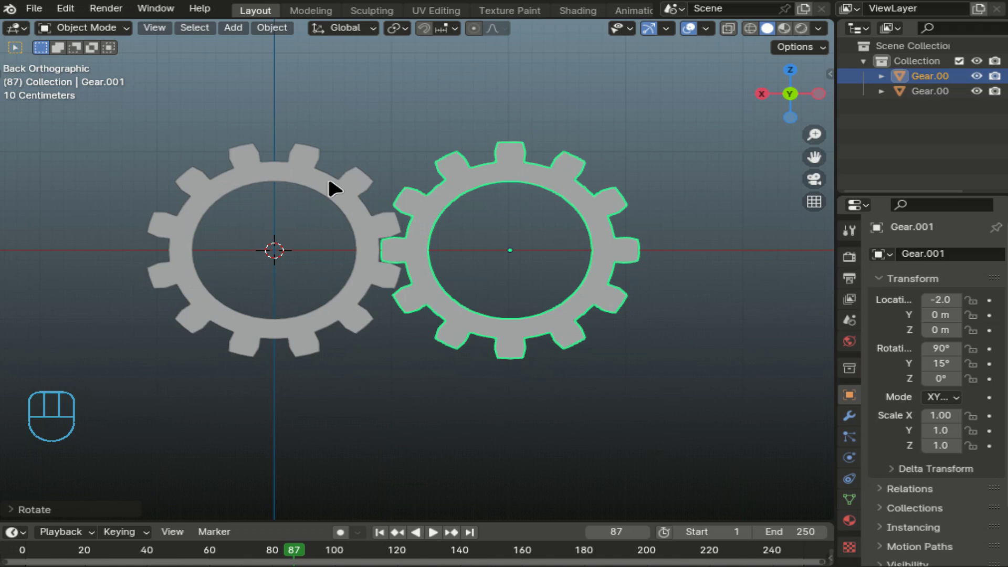
Apply Gear.001's rotation, then insert location/rotation keyframes for both gears at frame 1
key("ctrl+a")
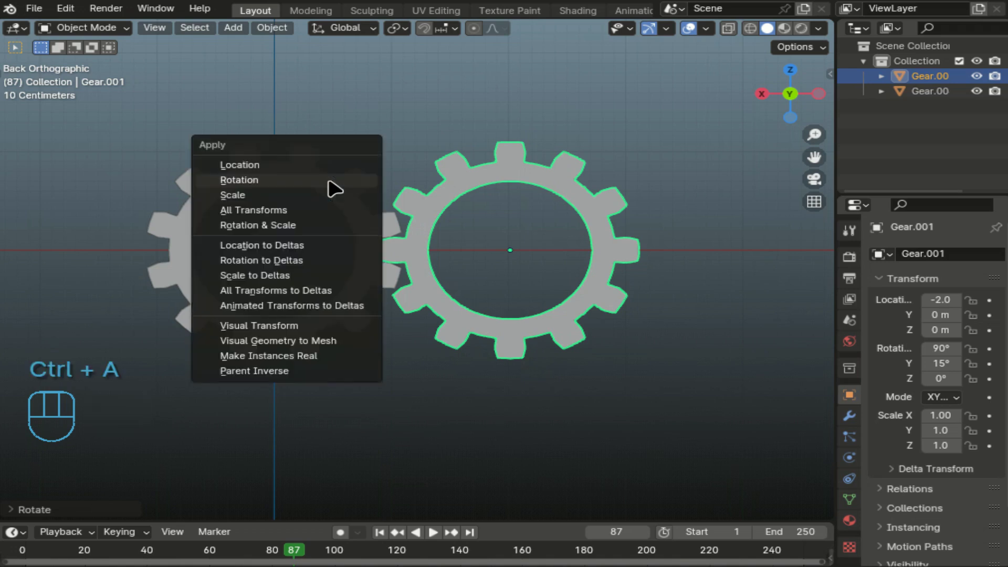
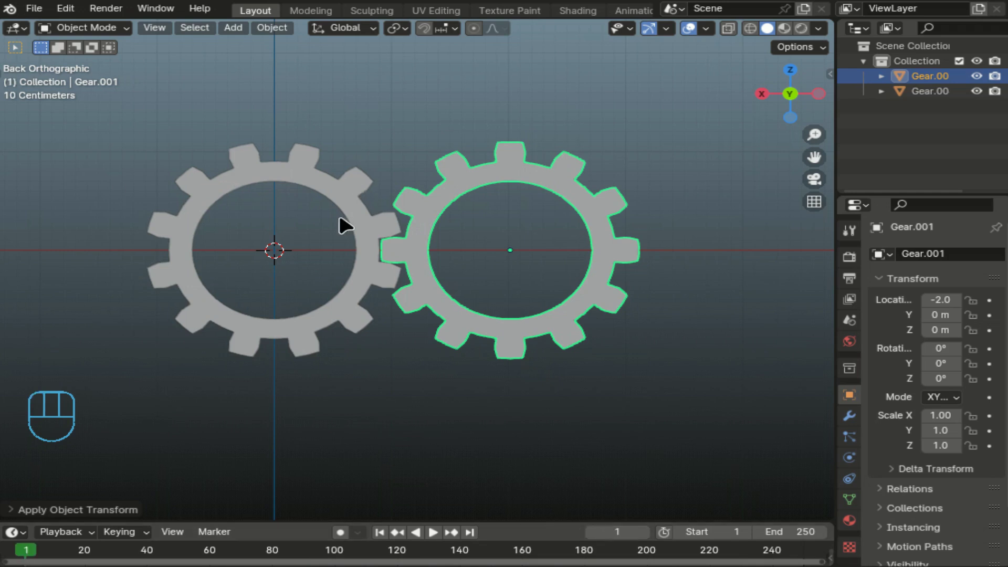
left_click(358, 204)
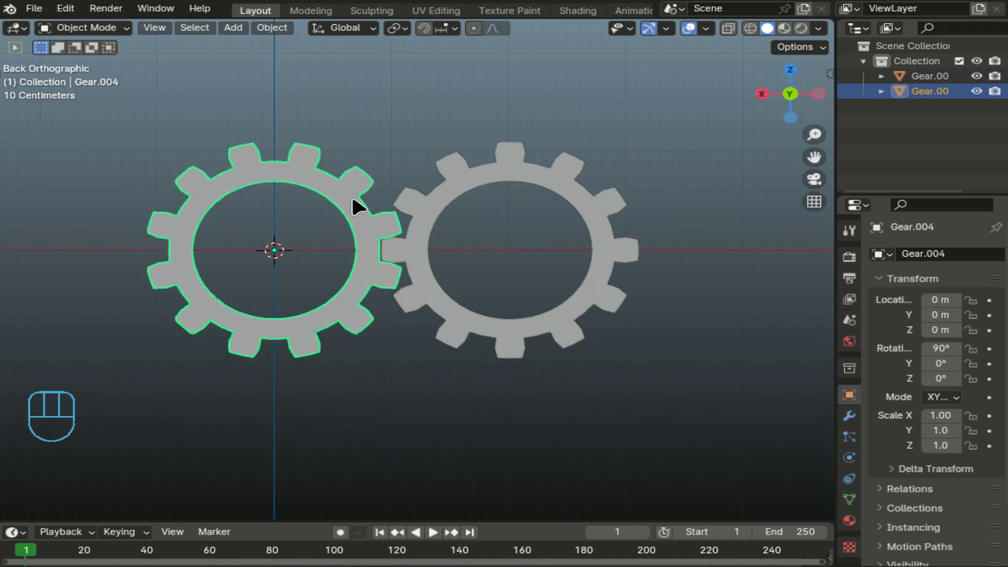
key("i")
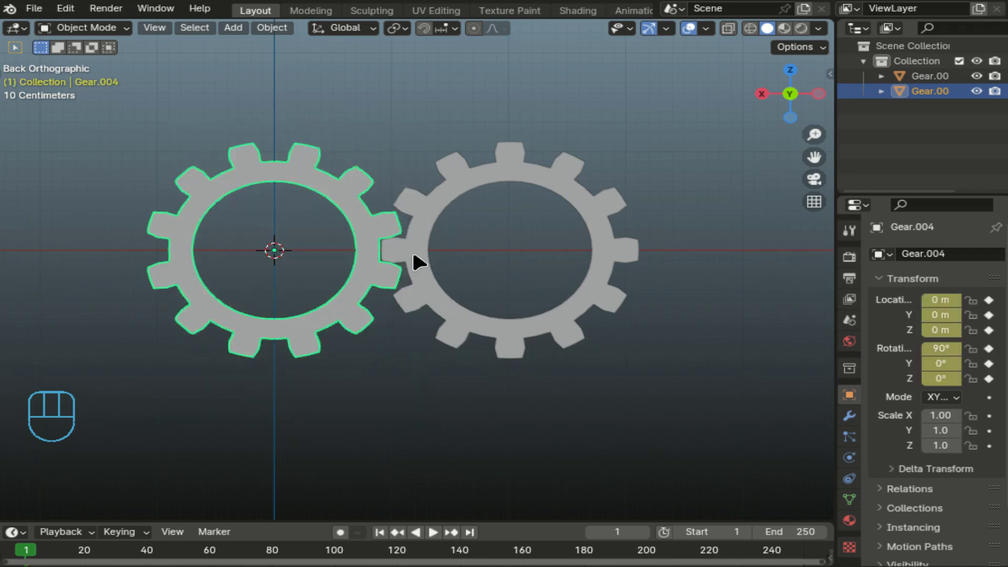
left_click(419, 259)
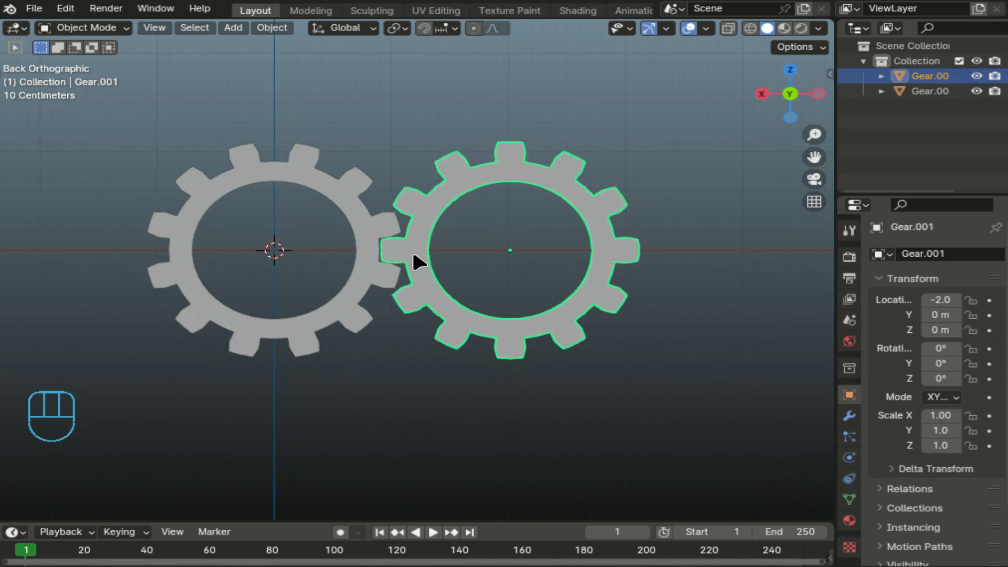
key("i")
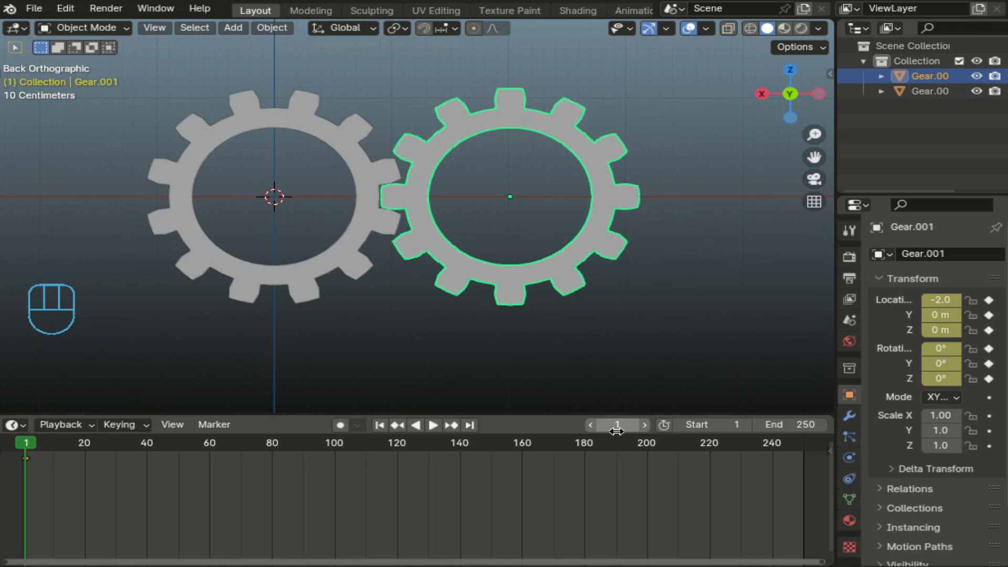
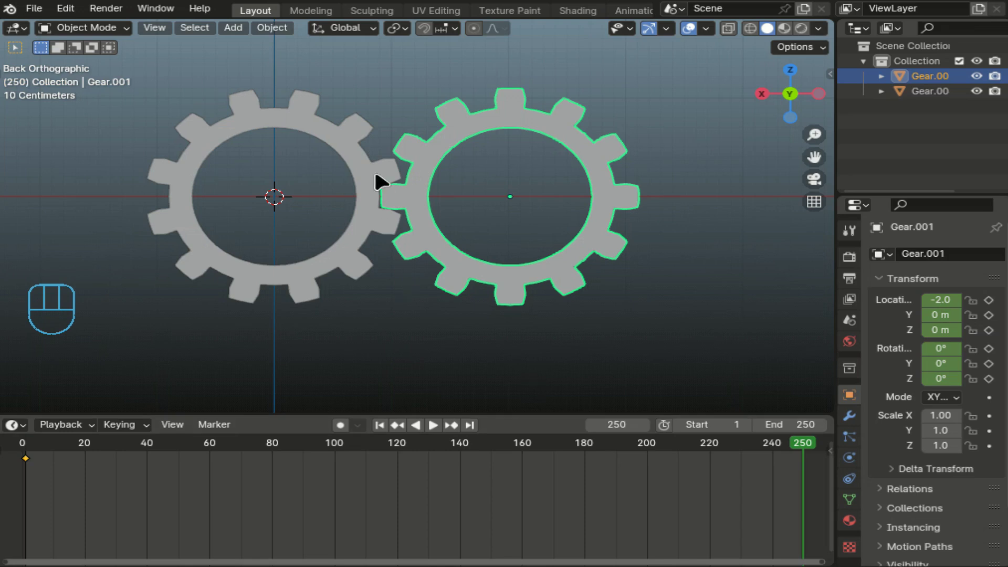
At frame 250, set Gear.004's Rotation Y to 720 in the sidebar and keyframe it
left_click(381, 179)
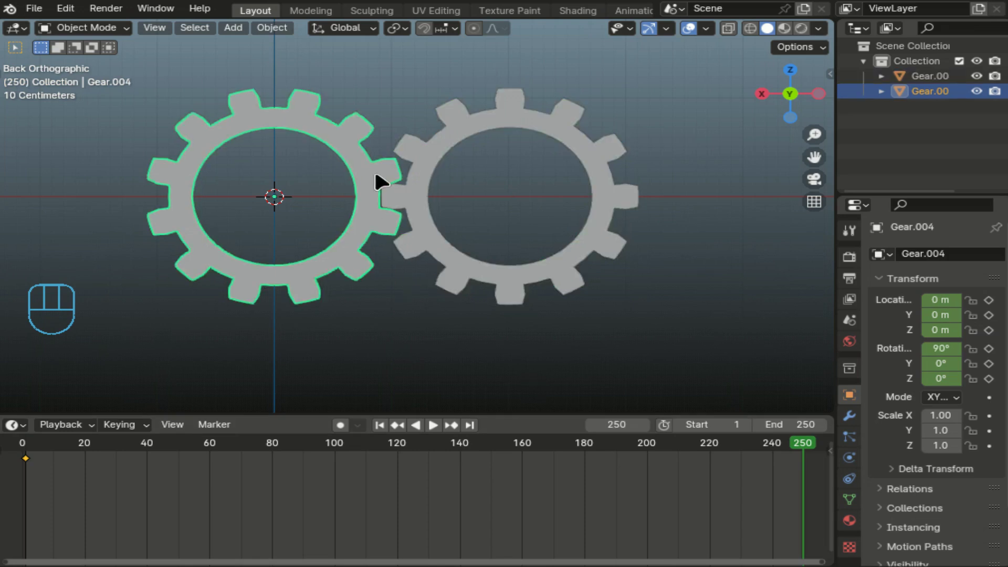
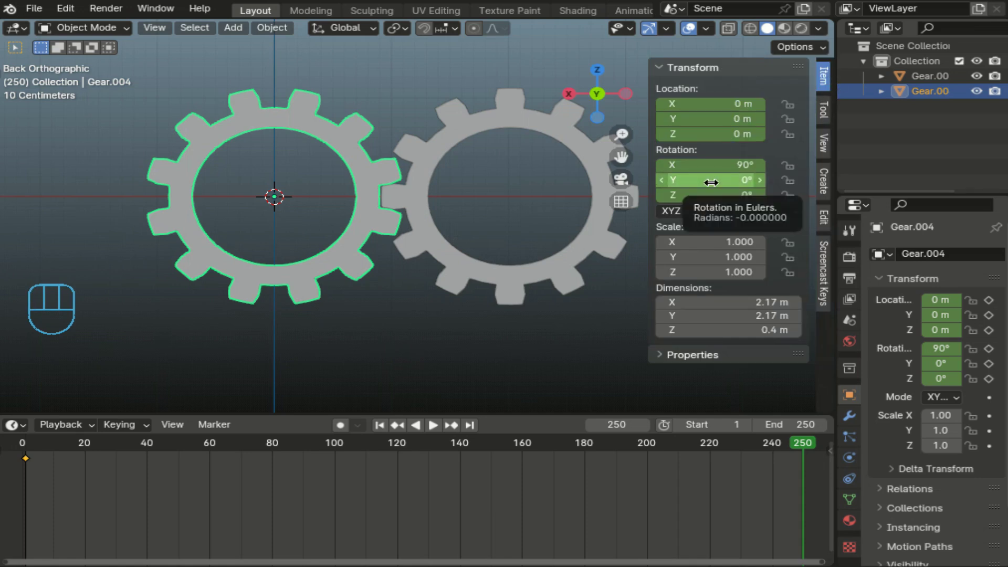
left_click(711, 179)
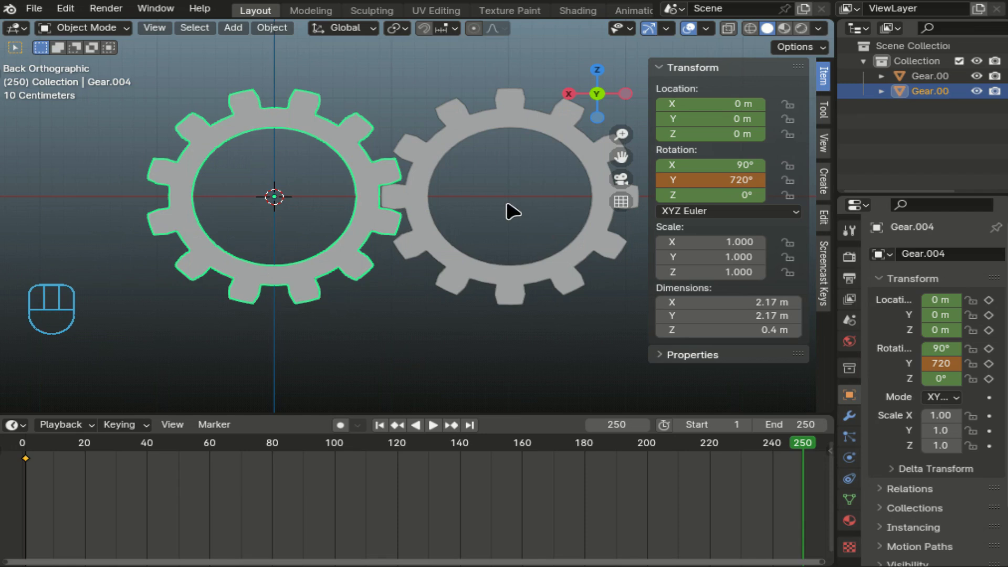
key("i")
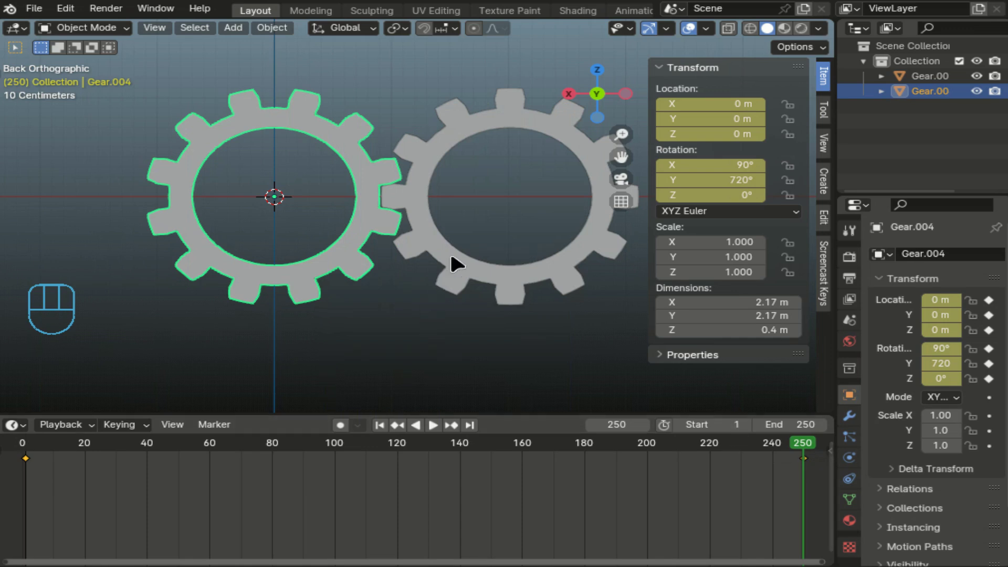
Set Gear.001's Rotation Y to -720 at frame 250, keyframe it, and play the opposing rotation
left_click_drag(456, 261, 670, 230)
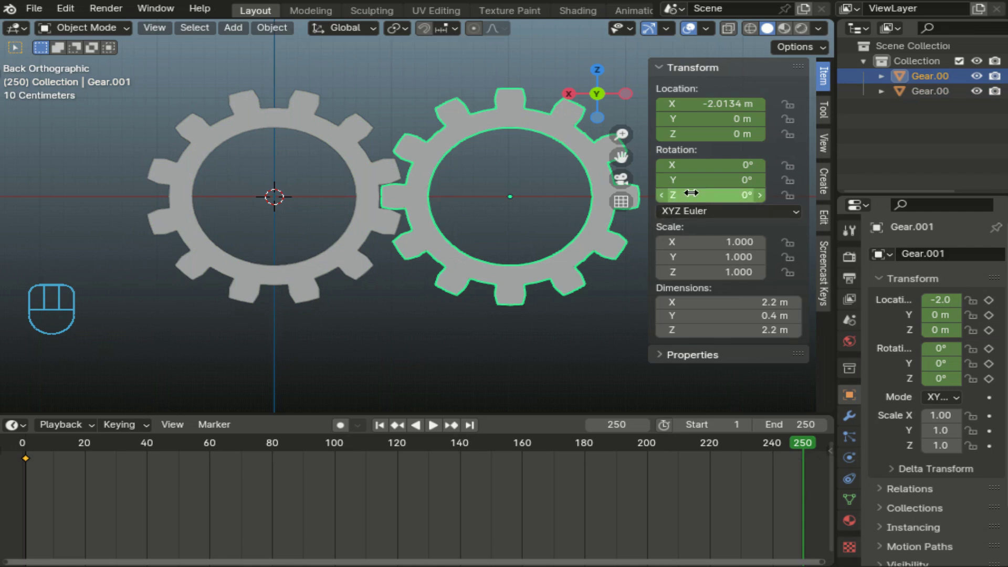
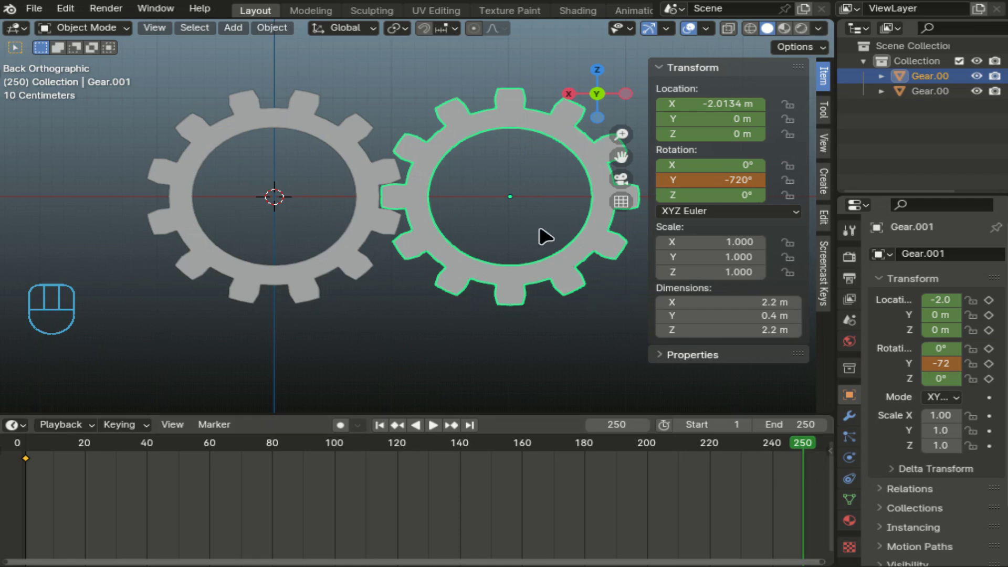
key("i")
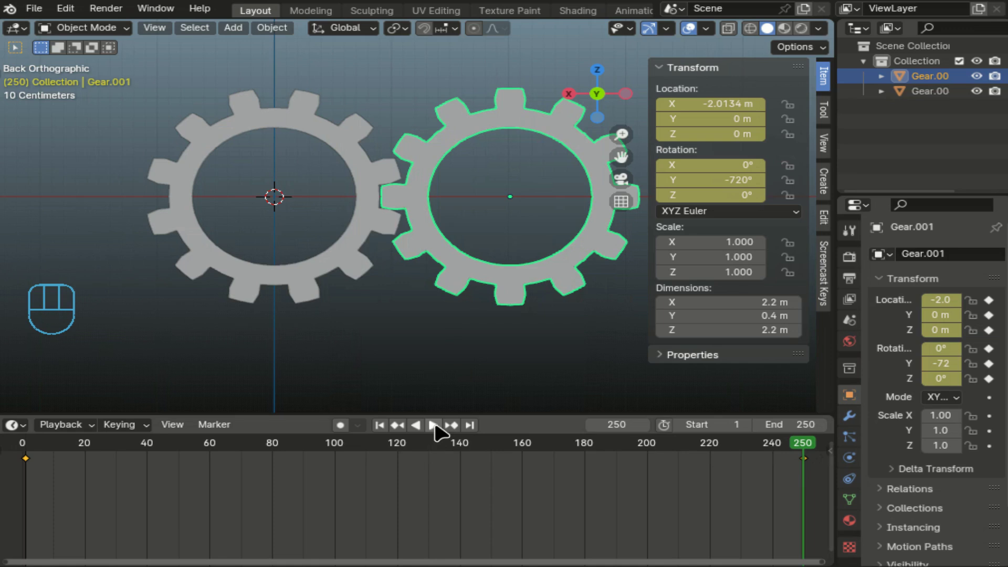
left_click(440, 431)
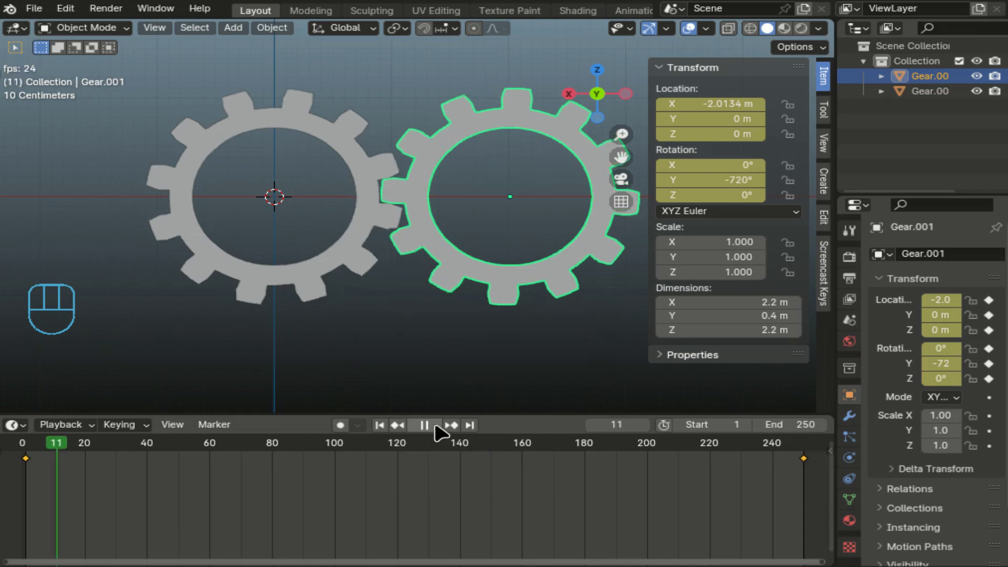